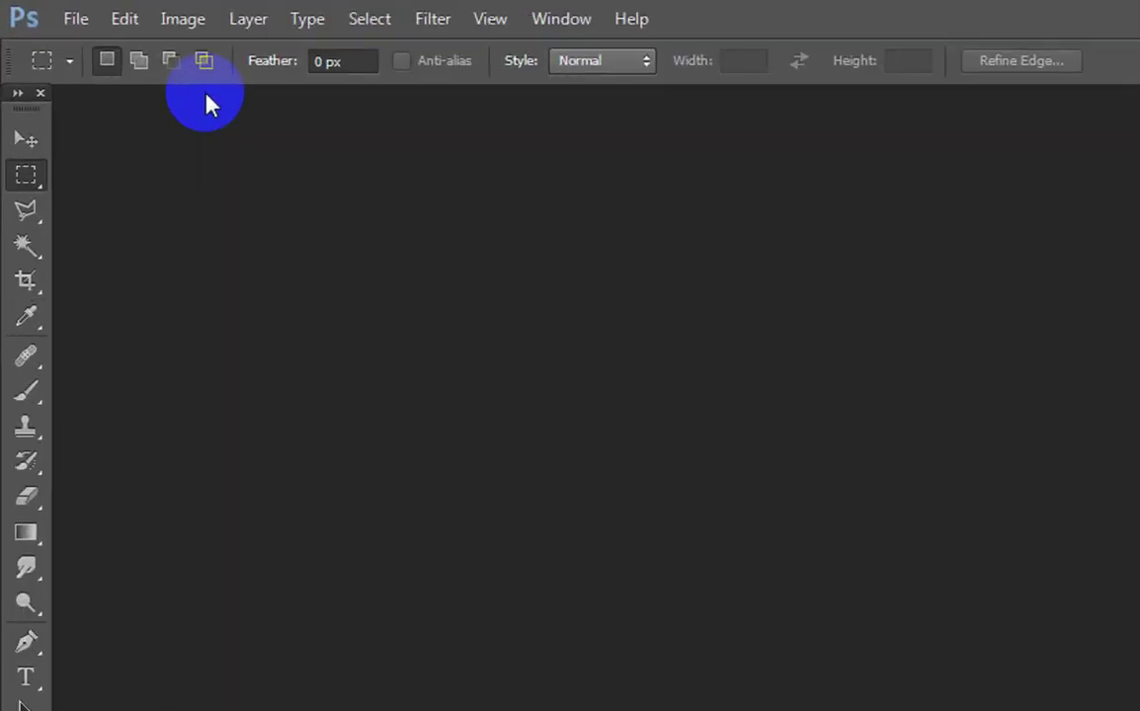
Start a new document with a blue-filled layer and a noise layer above it.
{"action": "key", "text": "F5"}
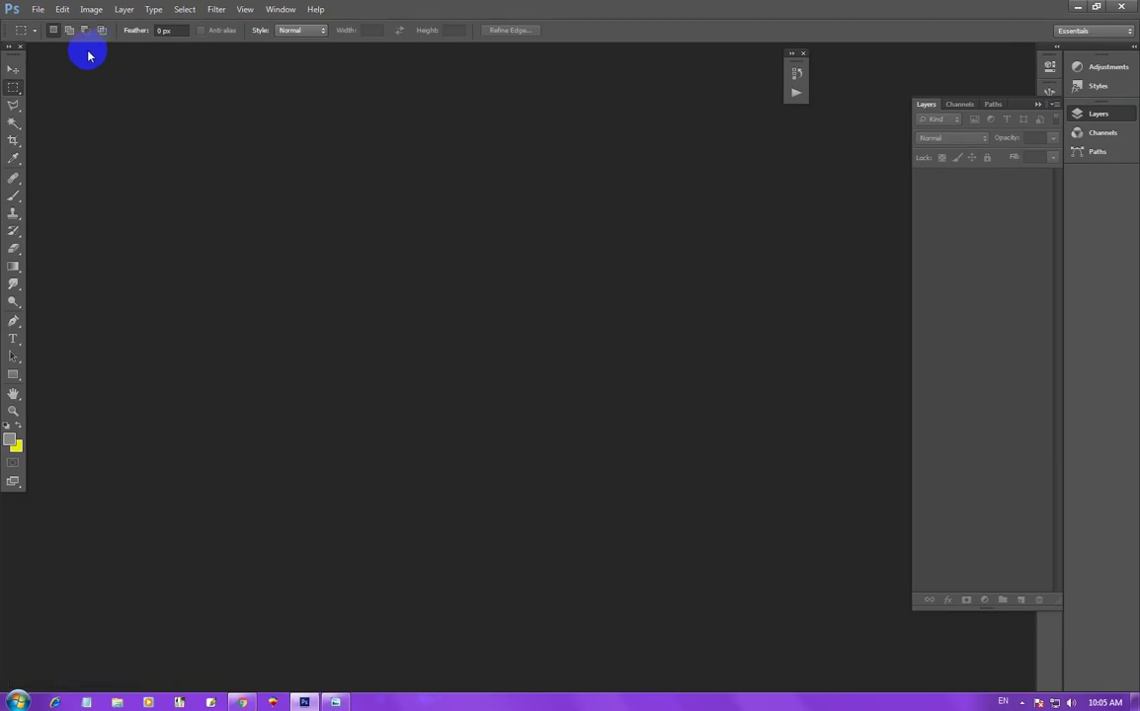
{"action": "left_click", "coordinate": [747, 5]}
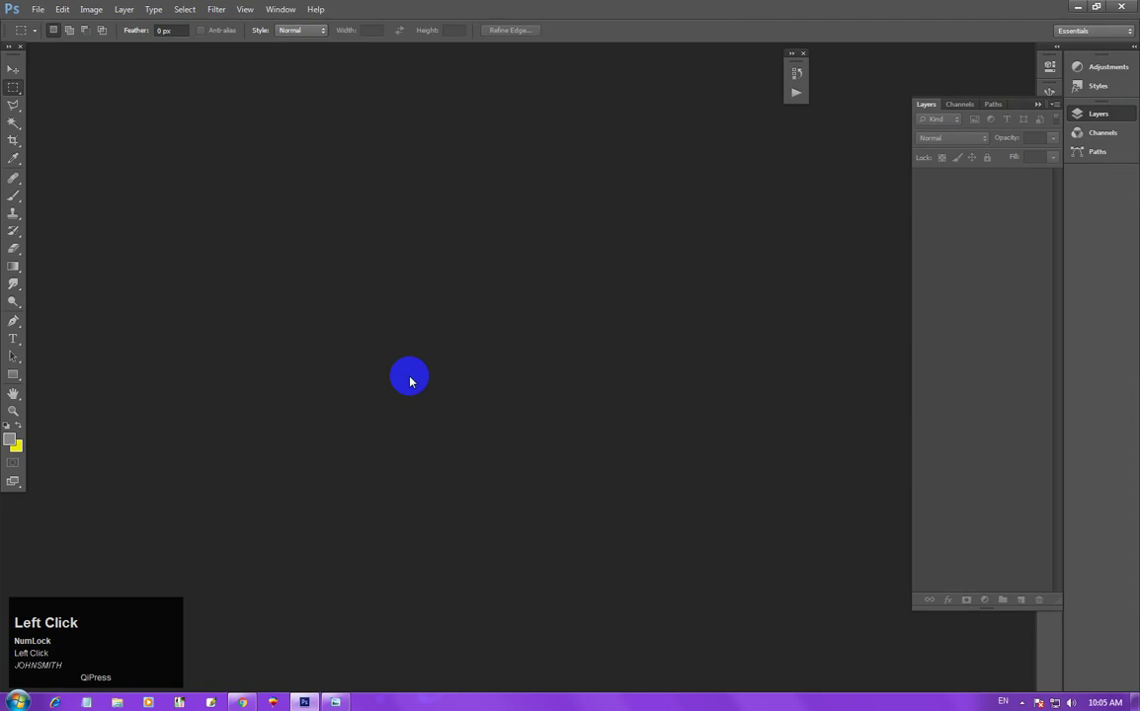
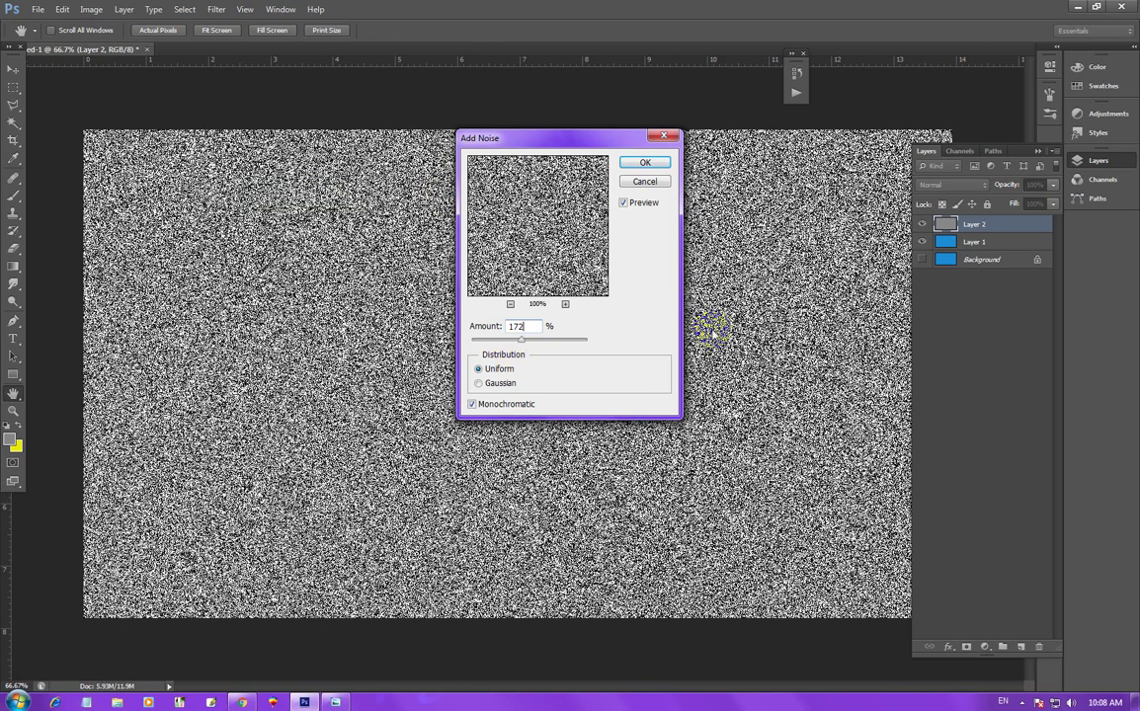
Commit the 172% uniform monochromatic noise to the top layer.
{"action": "left_click", "coordinate": [649, 170]}
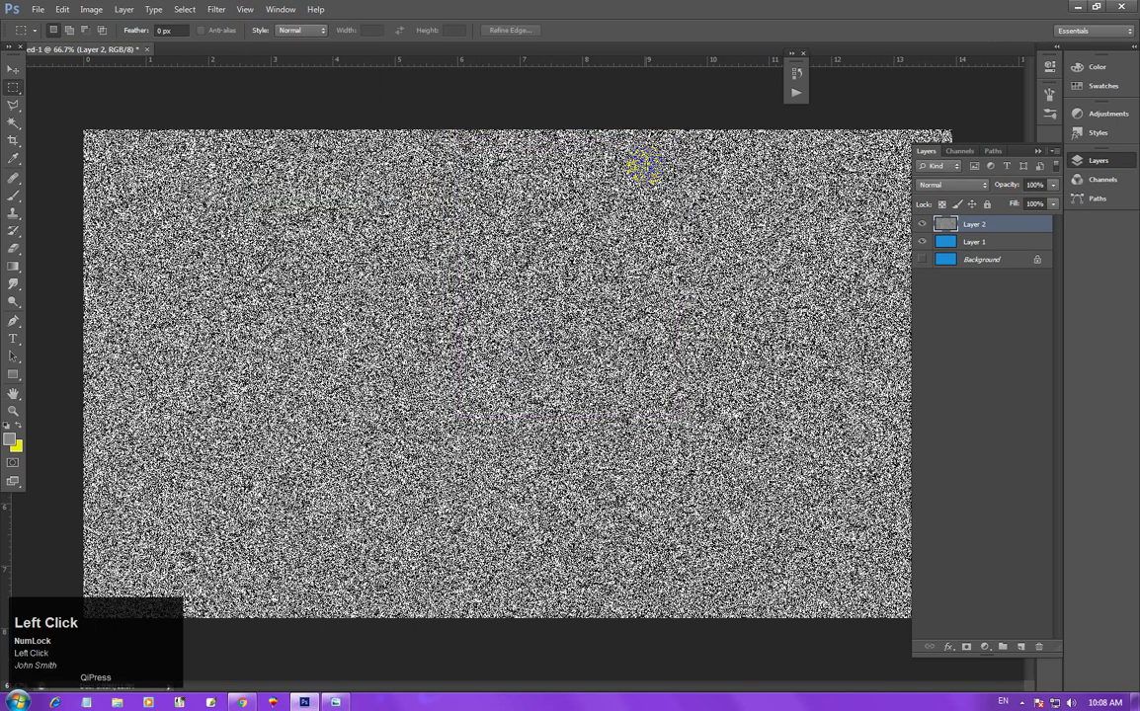
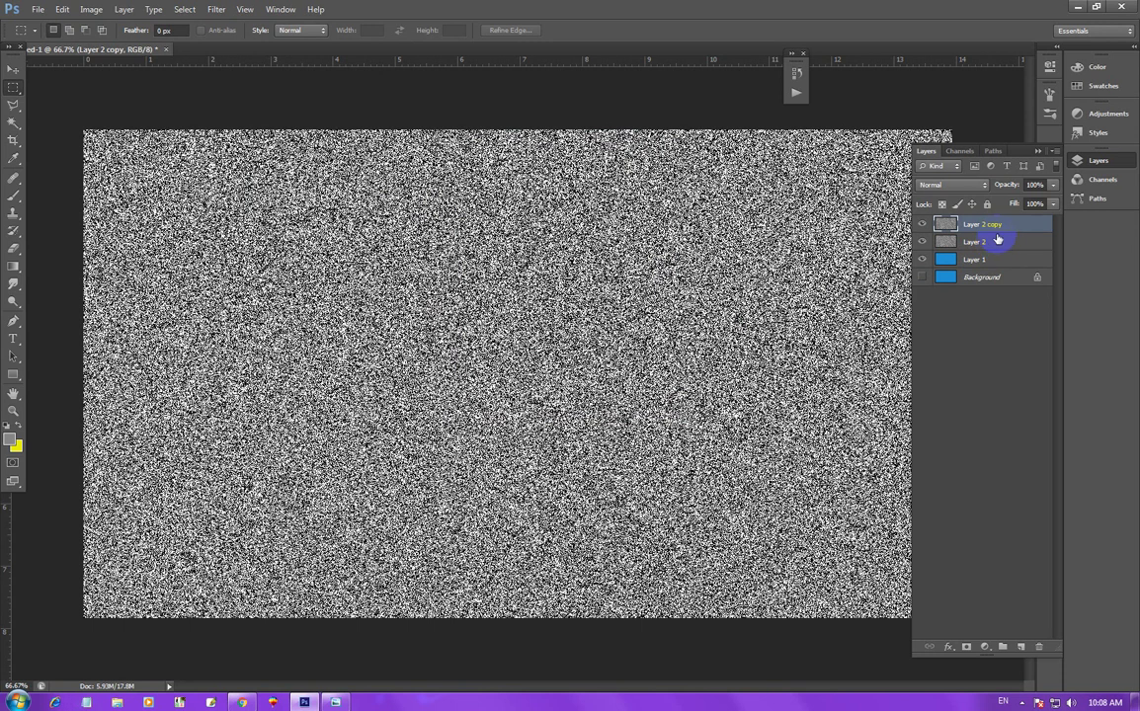
Reach the Filter menu to streak 'Layer 2 copy' with a motion blur.
{"action": "left_click", "coordinate": [227, 15]}
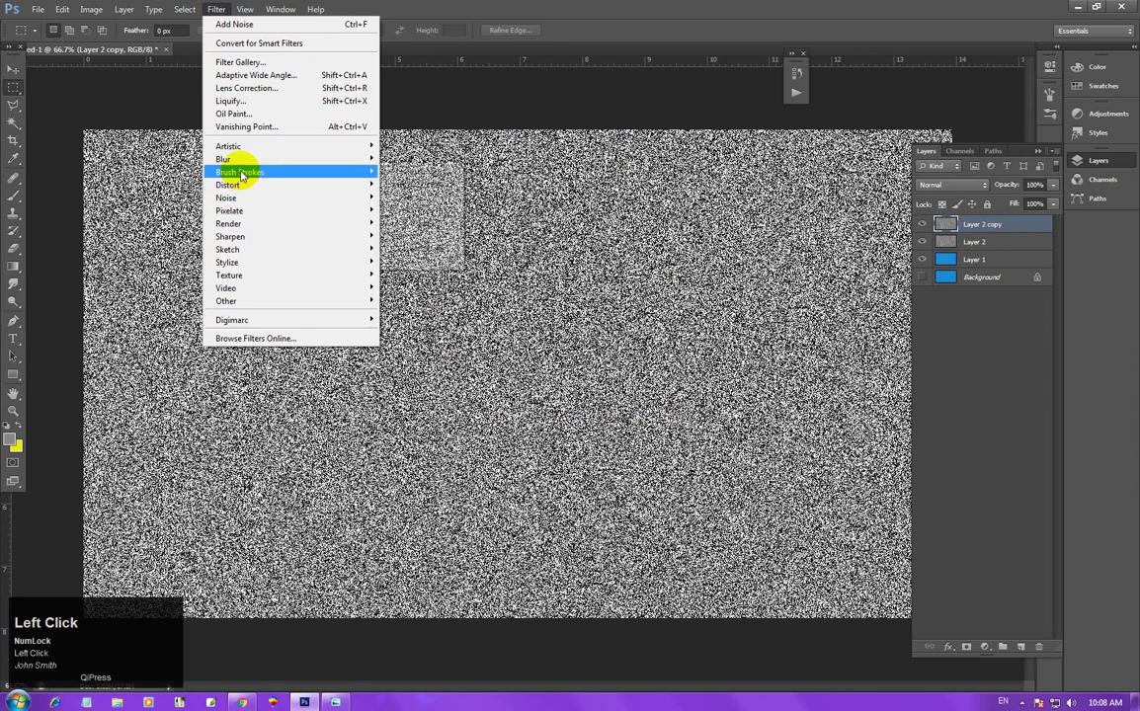
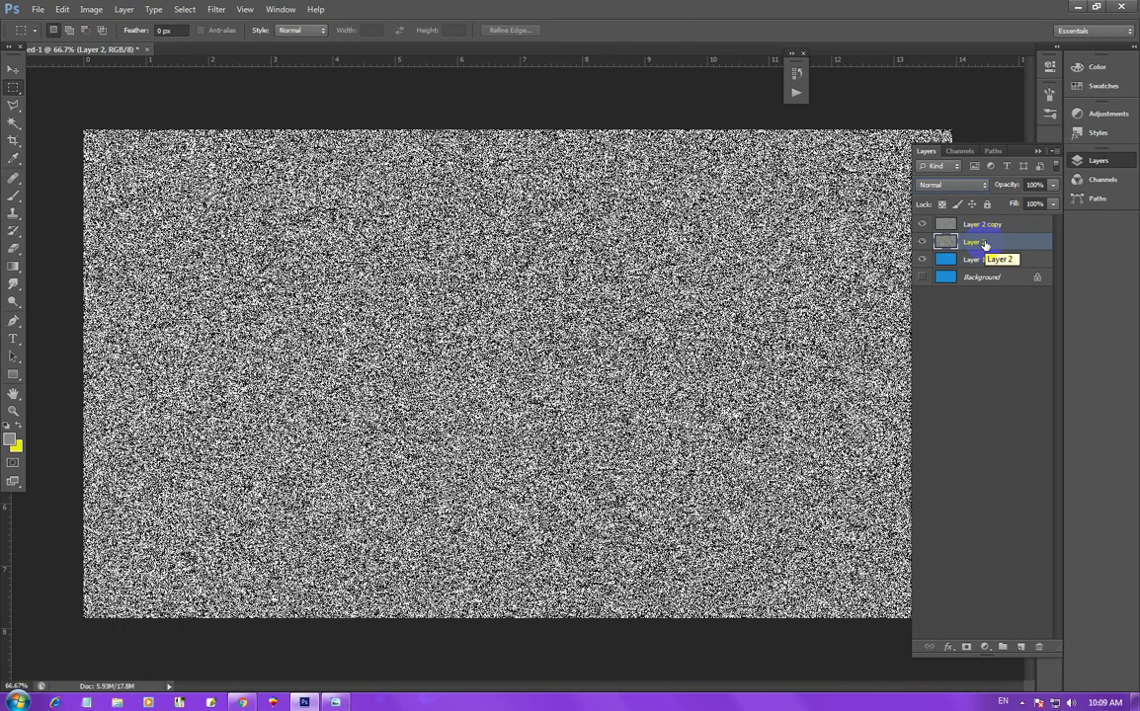
Bring up Motion Blur for Layer 2 to streak it at 25 px distance.
{"action": "left_click", "coordinate": [229, 9]}
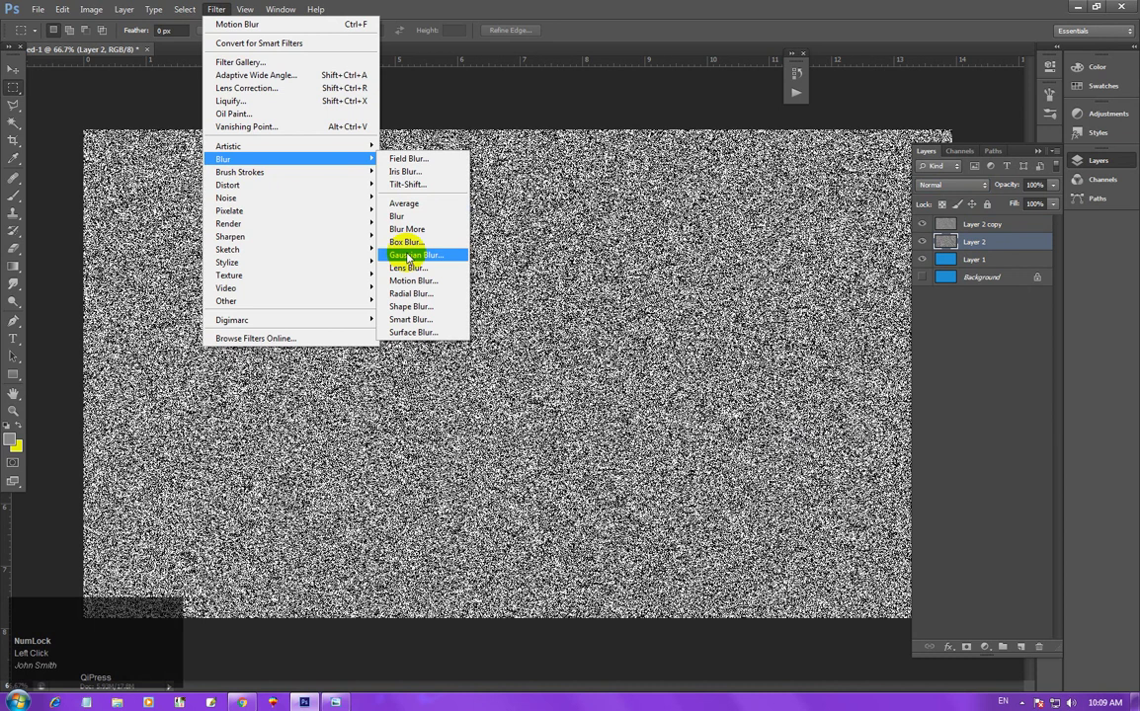
{"action": "left_click", "coordinate": [426, 285]}
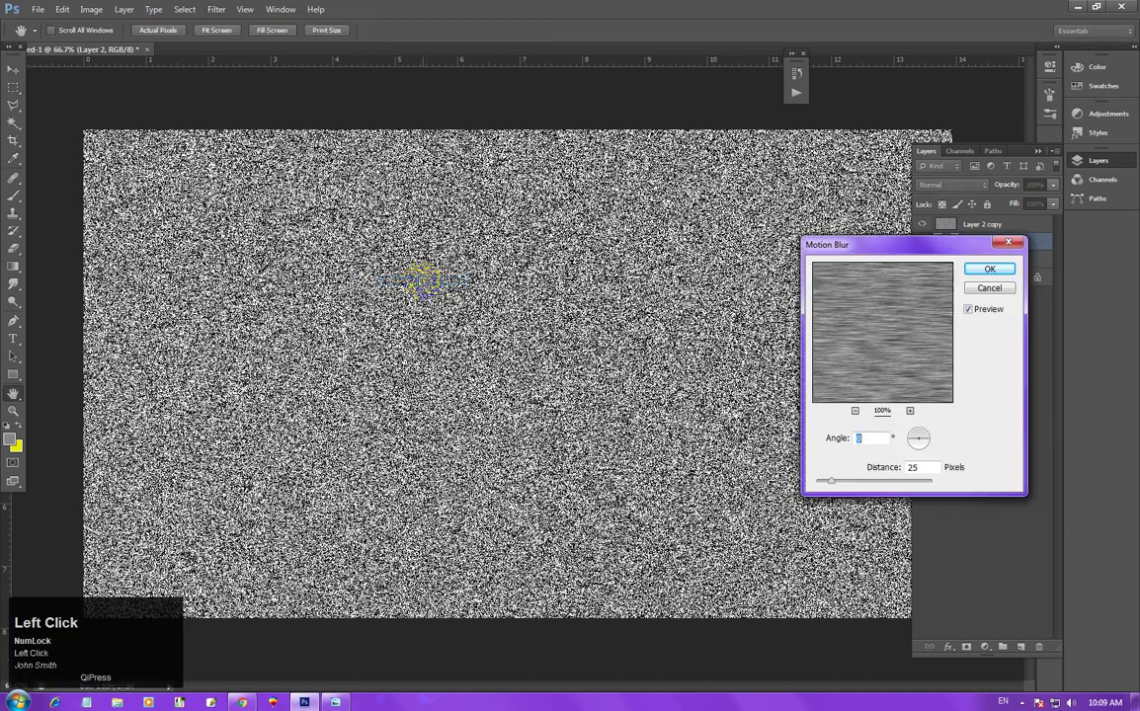
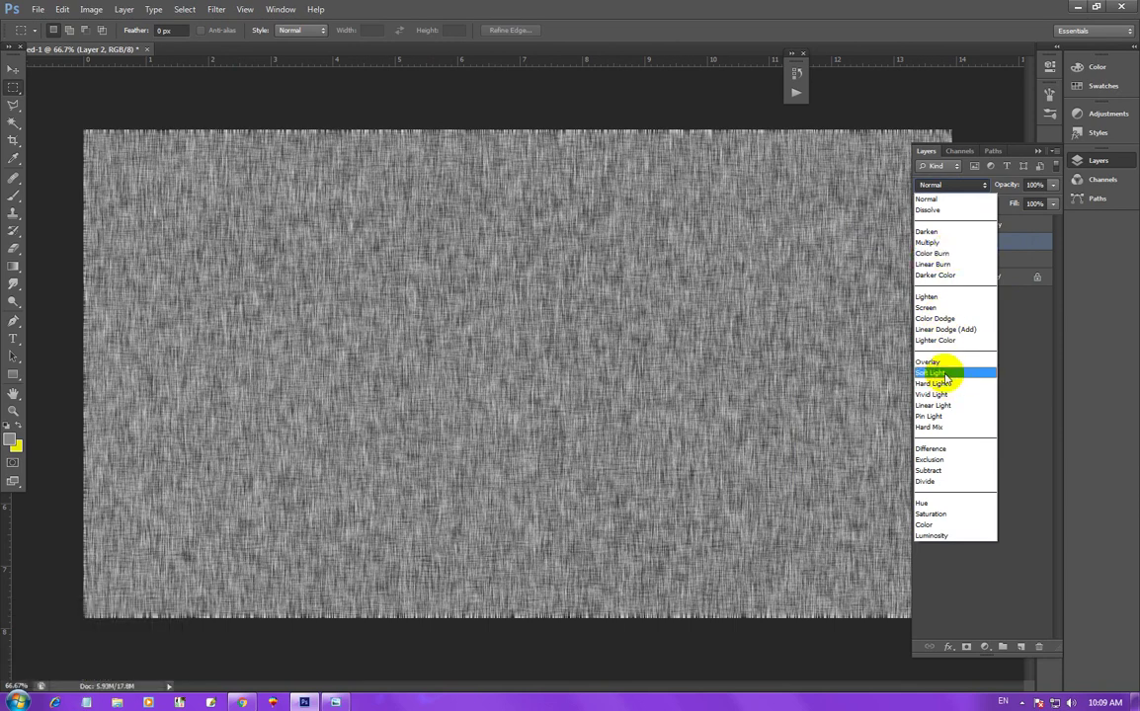
Blend Layer 2 in Soft Light and zoom in on the blue denim texture.
{"action": "left_click", "coordinate": [948, 377]}
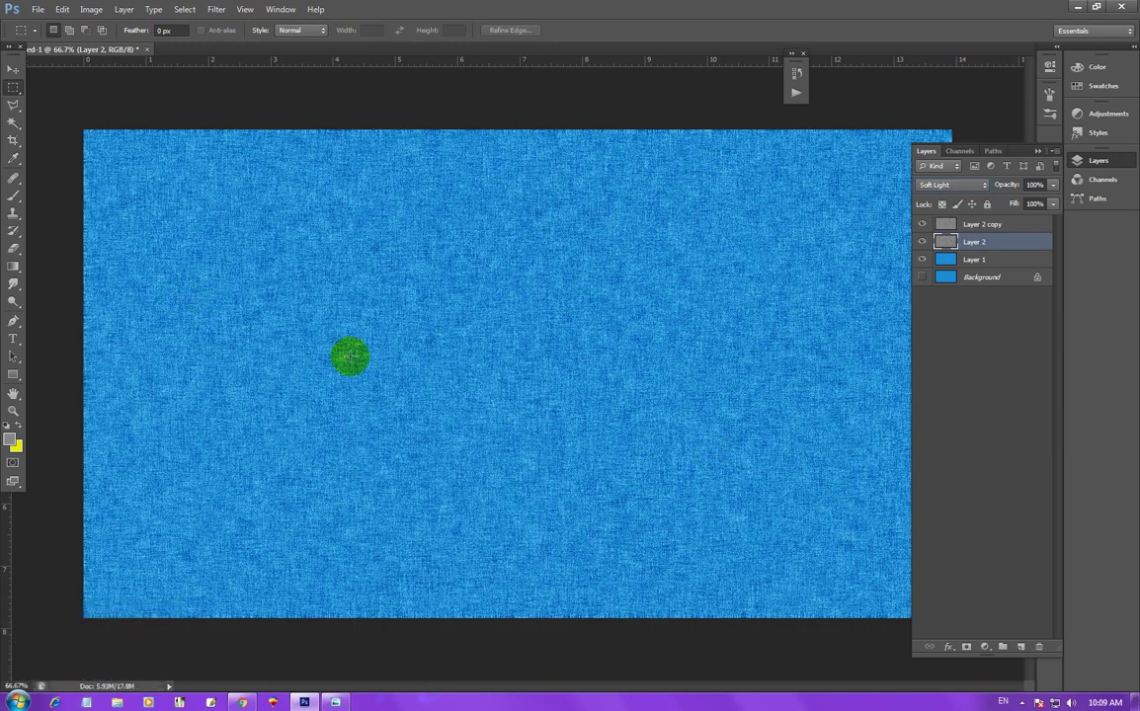
{"action": "key", "text": "0"}
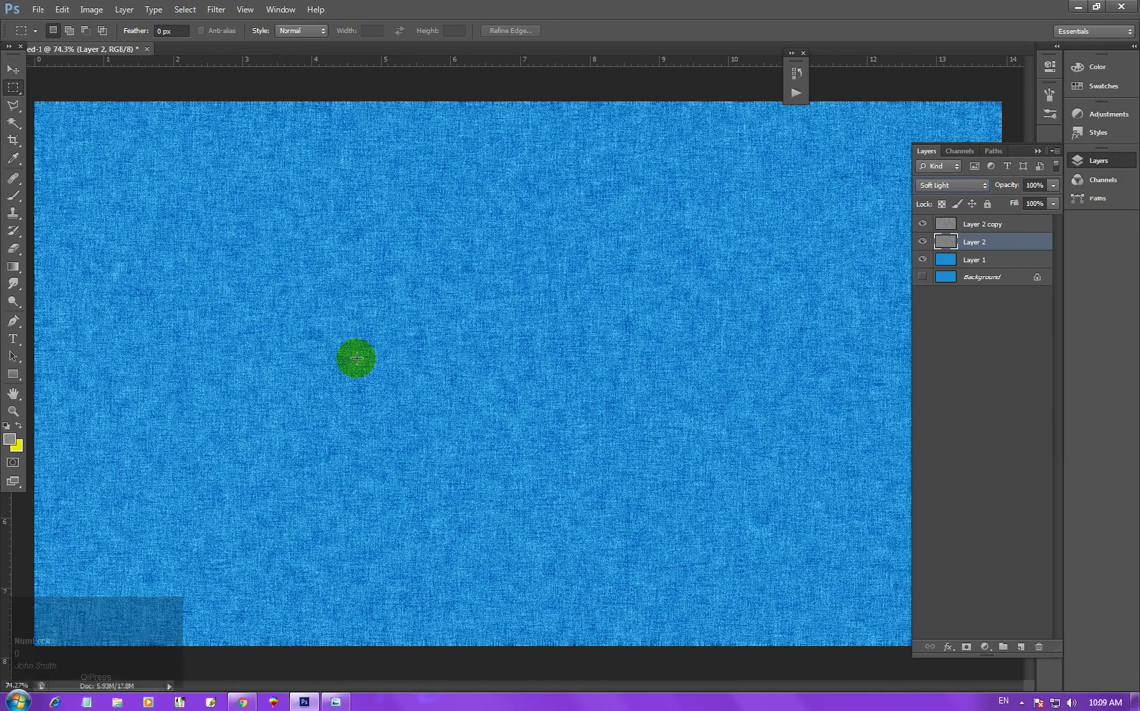